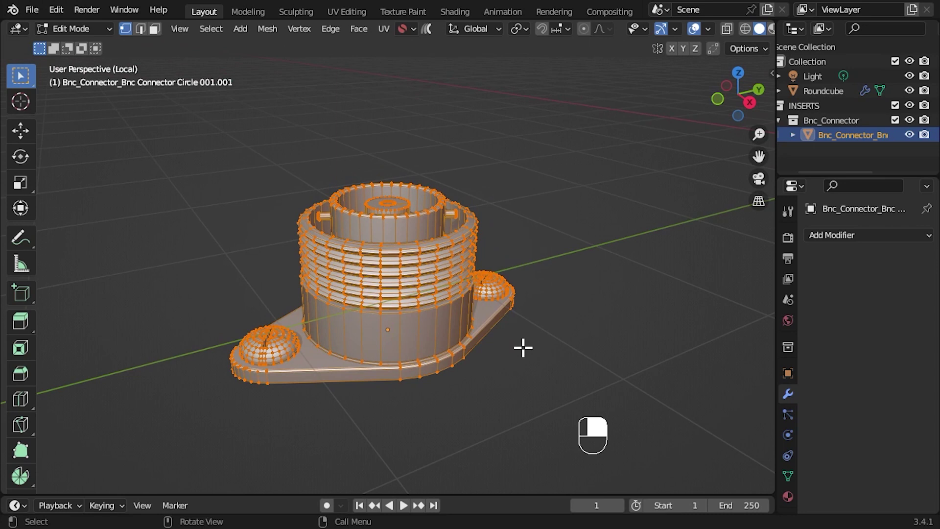
# Leave Edit Mode on the connector and exit Local View to show the full scene
pyautogui.click(528, 354)
pyautogui.press('Tab')
pyautogui.press('KP_Divide')
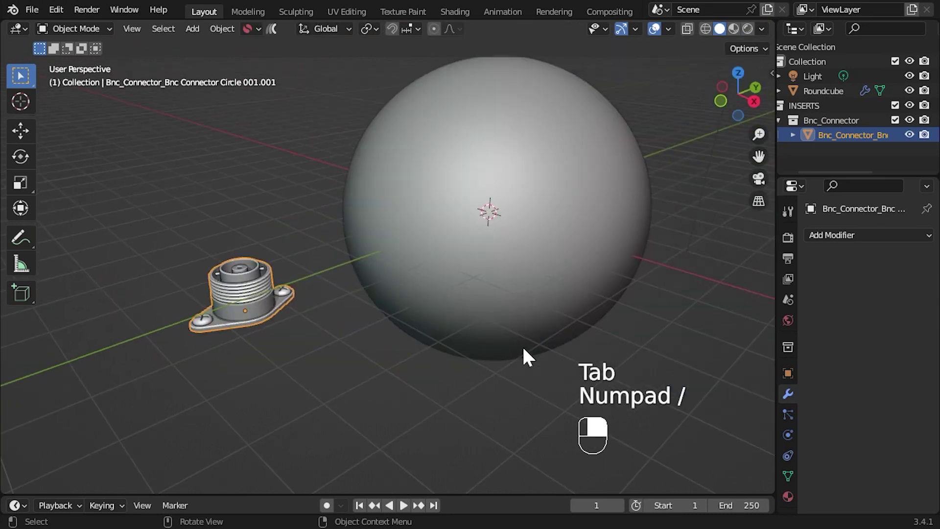
# Orbit and reposition the view so the connector sits beside the large sphere
pyautogui.moveTo(528, 355); pyautogui.dragTo(589, 305)
pyautogui.moveTo(612, 252); pyautogui.dragTo(639, 33)
pyautogui.moveTo(639, 32); pyautogui.dragTo(461, 239)
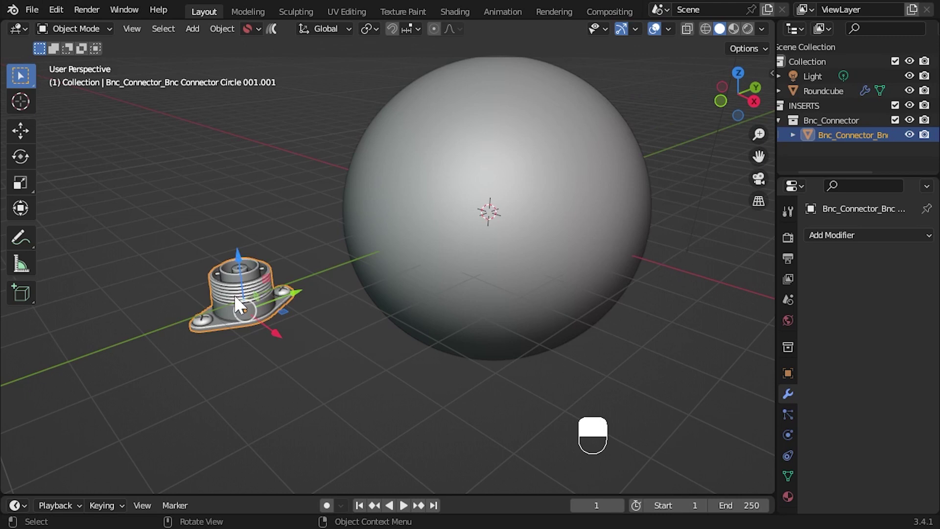
# Rotate the connector freely with R R, then undo the rotation
pyautogui.press('r')
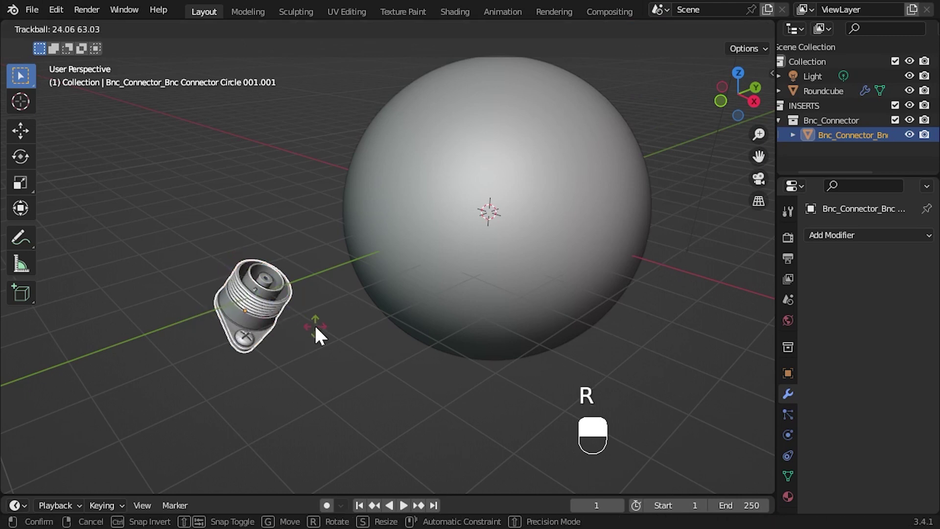
pyautogui.press('r')
pyautogui.press('r')
pyautogui.press('r')
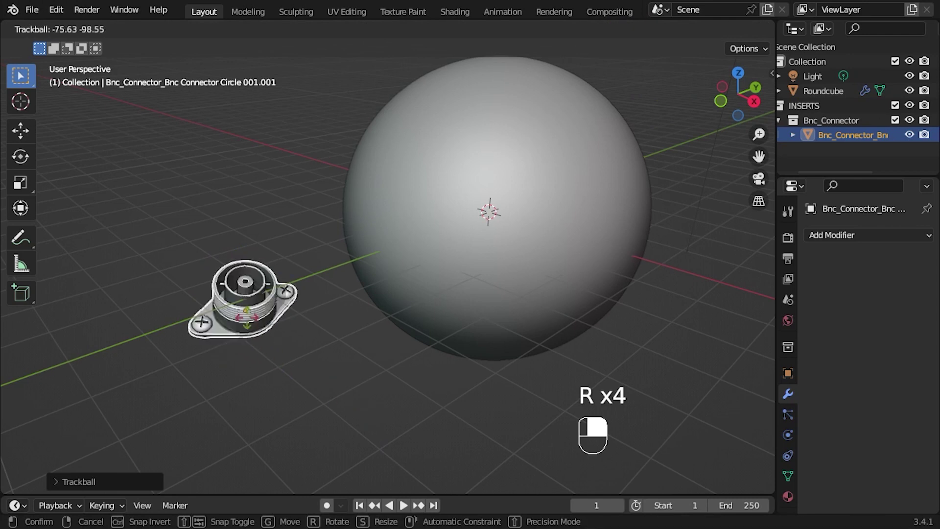
pyautogui.press('ctrl+z')
pyautogui.press('ctrl+z')
# Reveal the header snapping popover with Conform Object's Toggle Surface Snapping and start a move
pyautogui.moveTo(204, 240); pyautogui.dragTo(423, 34)
pyautogui.press('ctrl+z')
pyautogui.press('ctrl+z')
pyautogui.moveTo(423, 34); pyautogui.dragTo(420, 131)
pyautogui.press('g')
# Snap the connector onto the sphere's surface with face projection and aligned rotation, then add the sphere to the selection
pyautogui.rightClick(420, 131)
pyautogui.press('KP_Decimal')
pyautogui.rightClick(420, 131)
pyautogui.moveTo(420, 136); pyautogui.dragTo(317, 99)
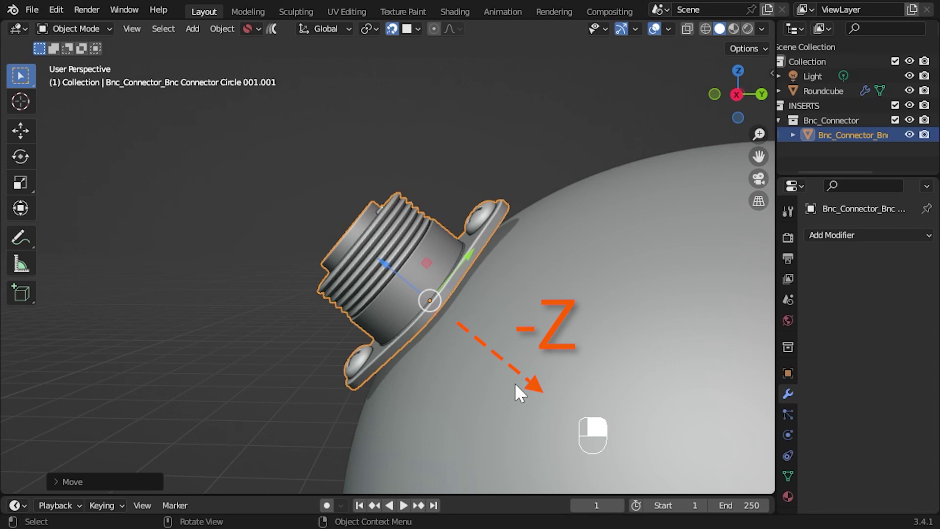
pyautogui.moveTo(294, 317); pyautogui.dragTo(326, 372)
# Run Conform Object so the connector's flange bends around the sphere, then view it from above
pyautogui.moveTo(412, 37); pyautogui.dragTo(421, 220)
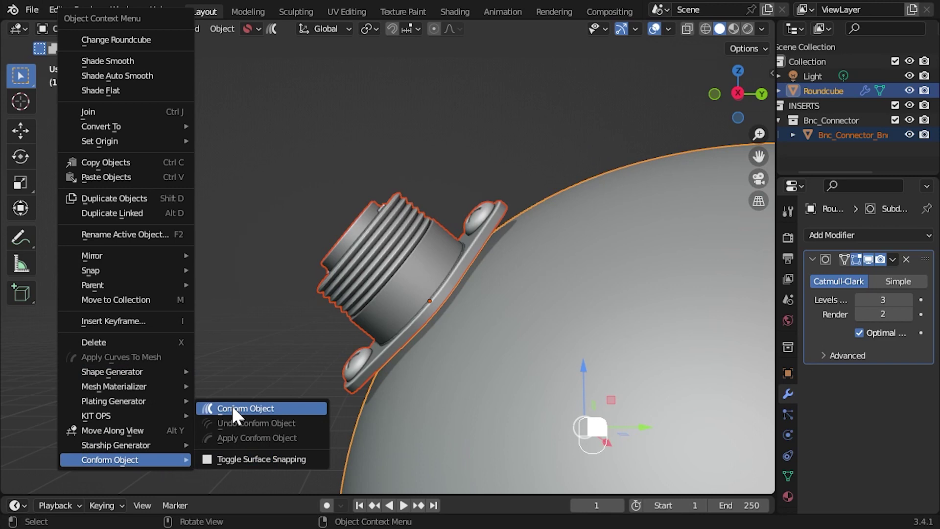
pyautogui.moveTo(331, 263); pyautogui.dragTo(311, 254)
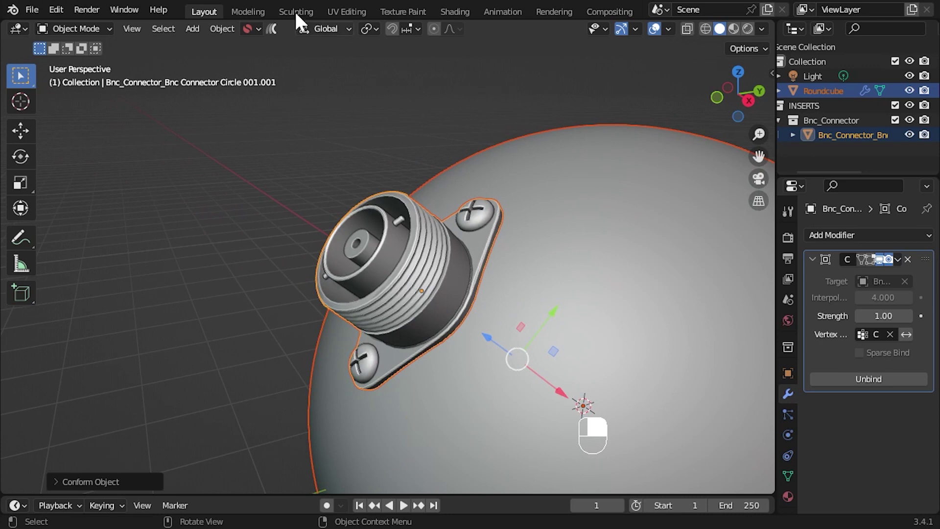
# Expand the Conform Object redo panel to reveal its adjustment options
pyautogui.click(279, 34)
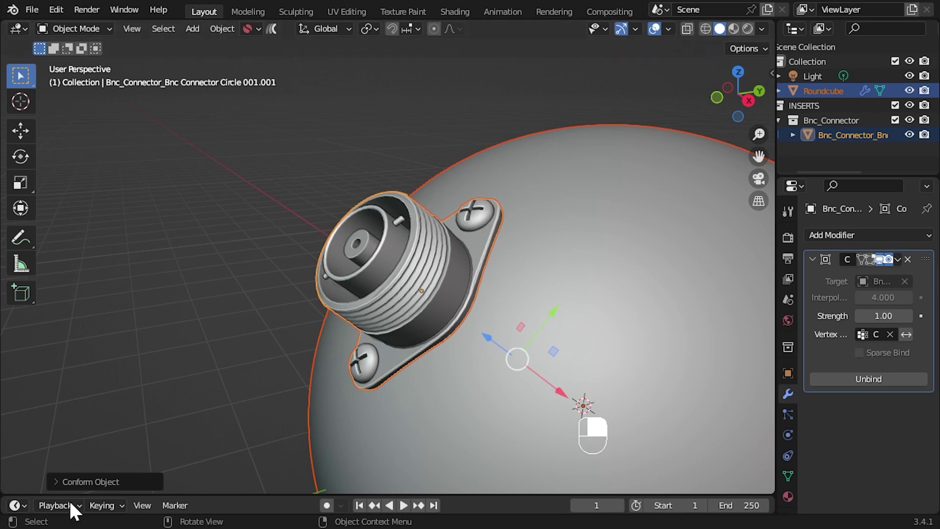
pyautogui.moveTo(61, 489); pyautogui.dragTo(218, 347)
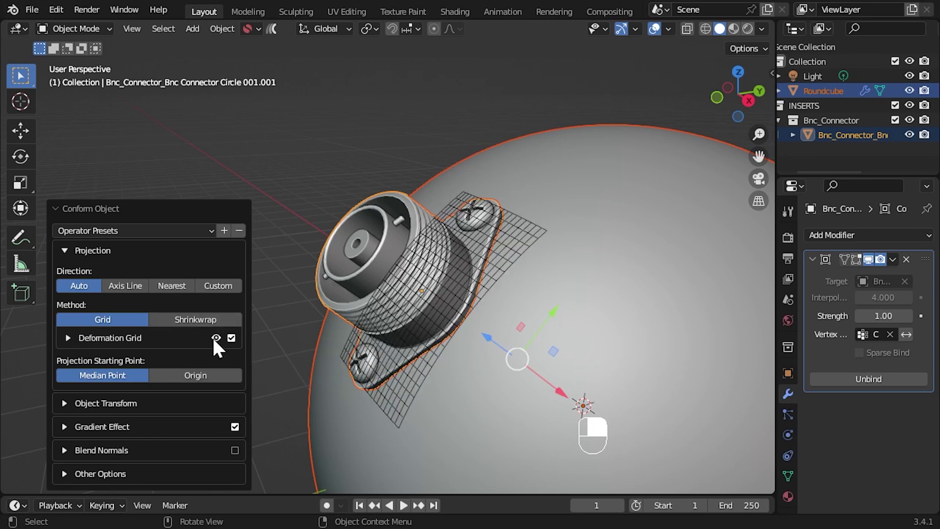
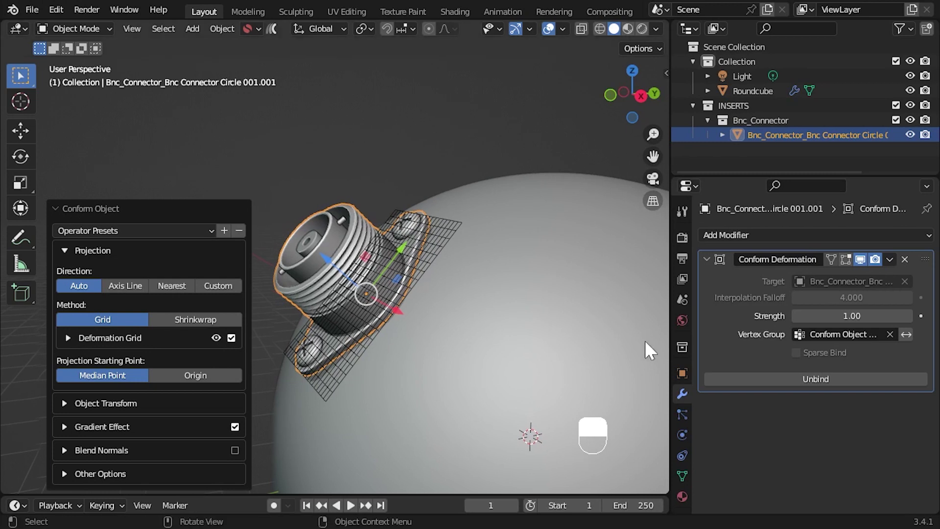
# Slide the conformed connector to another spot on the sphere's surface
pyautogui.moveTo(650, 349); pyautogui.dragTo(639, 347)
# From a side view, pull the connector away from the sphere and zoom toward it
pyautogui.moveTo(526, 294); pyautogui.dragTo(275, 322)
pyautogui.moveTo(275, 322); pyautogui.dragTo(290, 347)
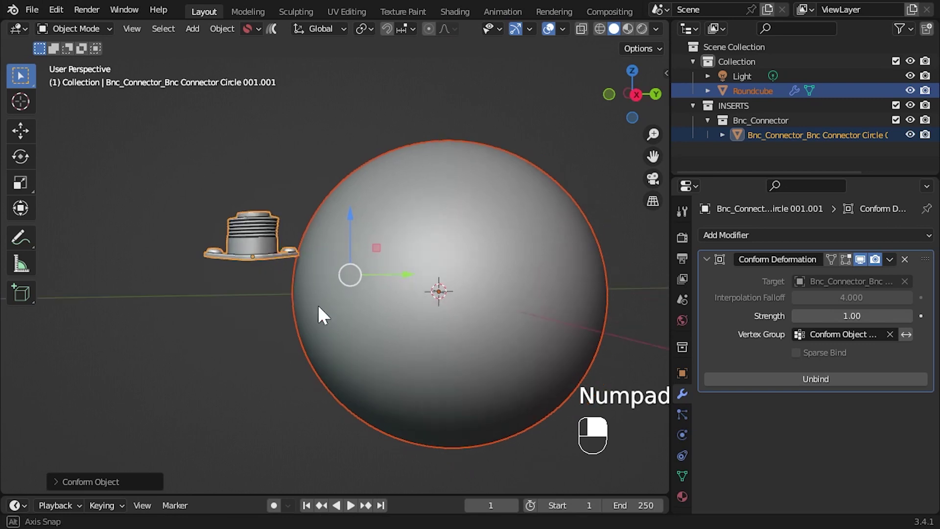
pyautogui.moveTo(256, 275); pyautogui.dragTo(317, 407)
# Adjust the view of the connector tilted 74° flush against the sphere
pyautogui.moveTo(317, 407); pyautogui.dragTo(345, 396)
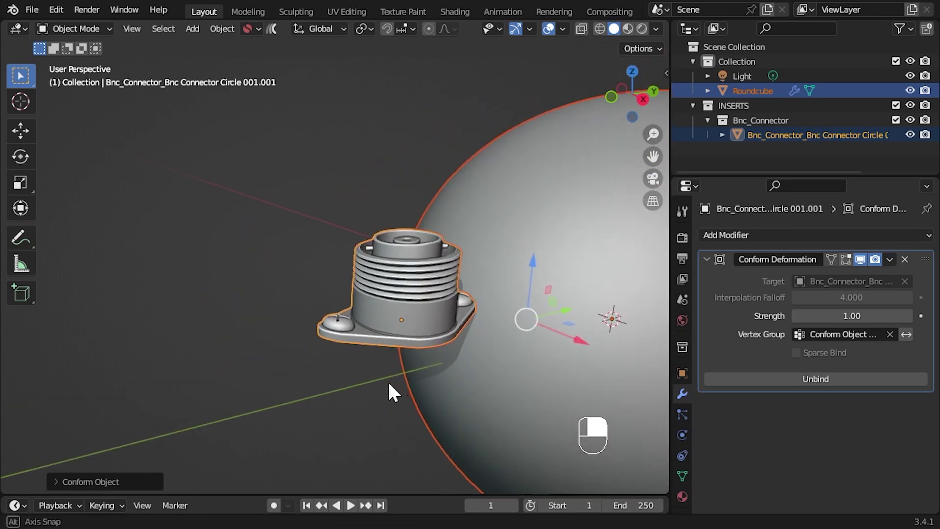
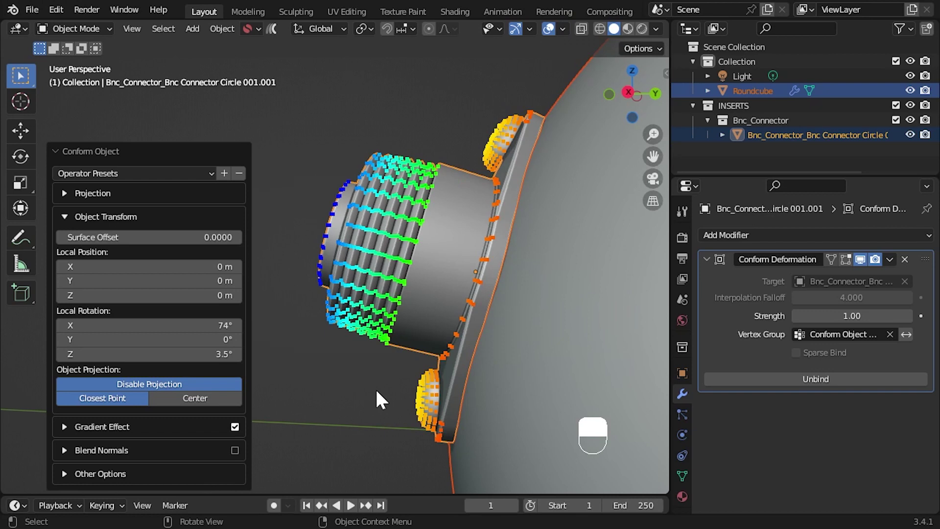
# Orbit around the connector to inspect the 0.42 gradient falloff across its flange
pyautogui.middleClick(424, 416)
pyautogui.moveTo(426, 417); pyautogui.dragTo(531, 411)
pyautogui.moveTo(512, 406); pyautogui.dragTo(494, 395)
pyautogui.moveTo(465, 378); pyautogui.dragTo(427, 359)
pyautogui.moveTo(450, 363); pyautogui.dragTo(382, 402)
pyautogui.middleClick(372, 400)
pyautogui.middleClick(367, 400)
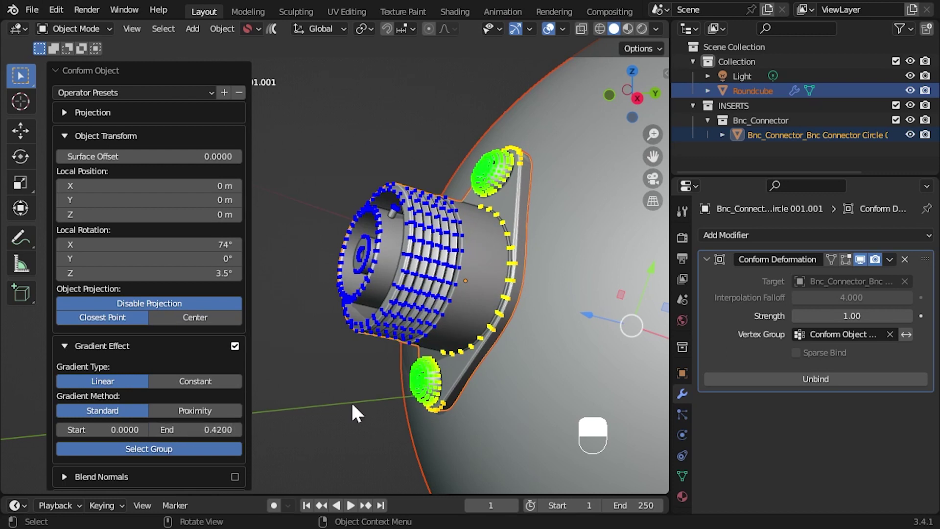
# Add a cube via Shift+A and move it straight up above the sphere
pyautogui.moveTo(491, 418); pyautogui.dragTo(130, 132)
pyautogui.press('shift+a')
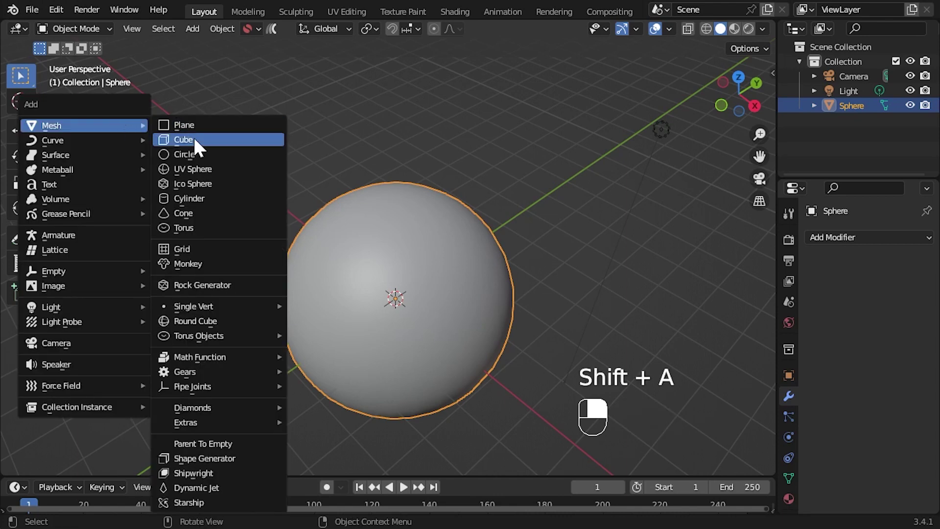
pyautogui.press('g')
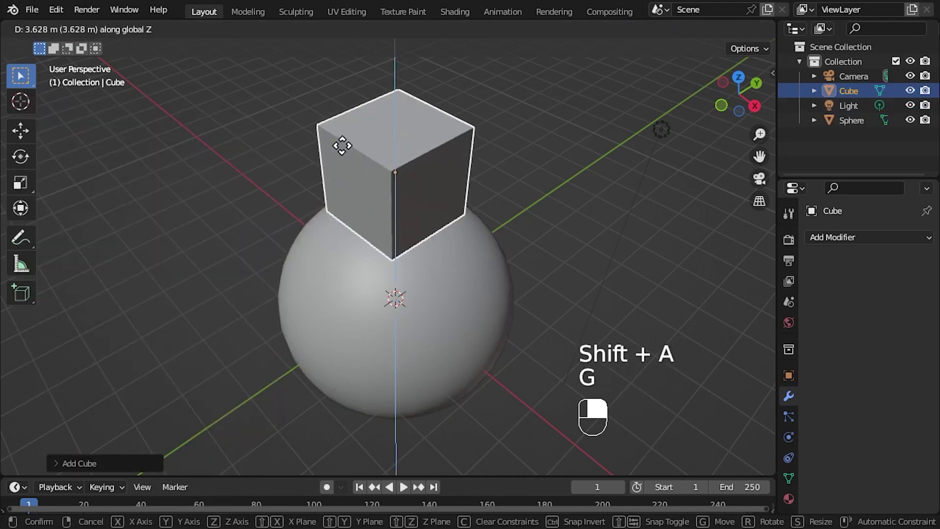
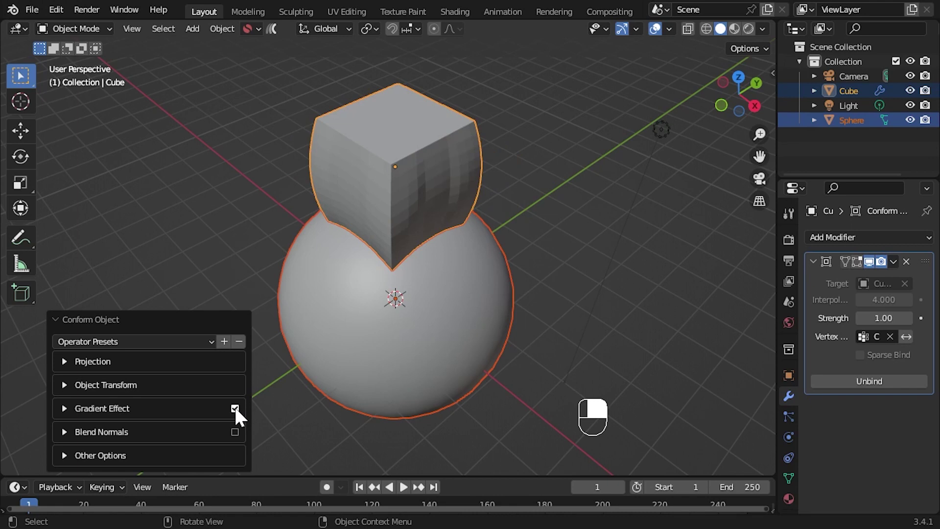
# Add a level-2 Subdivision Surface modifier to the sphere so the conformed cube wraps over its top
pyautogui.moveTo(240, 414); pyautogui.dragTo(68, 365)
pyautogui.moveTo(68, 365); pyautogui.dragTo(498, 293)
pyautogui.moveTo(498, 293); pyautogui.dragTo(884, 249)
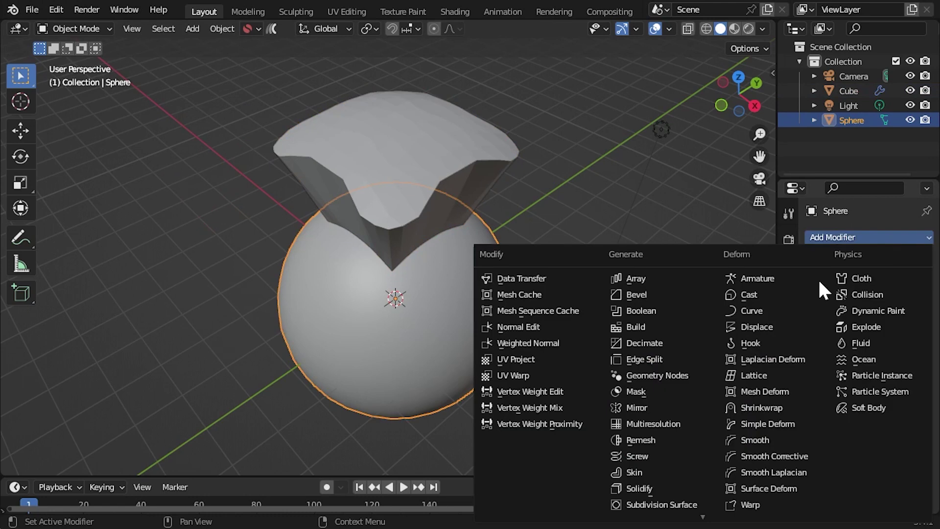
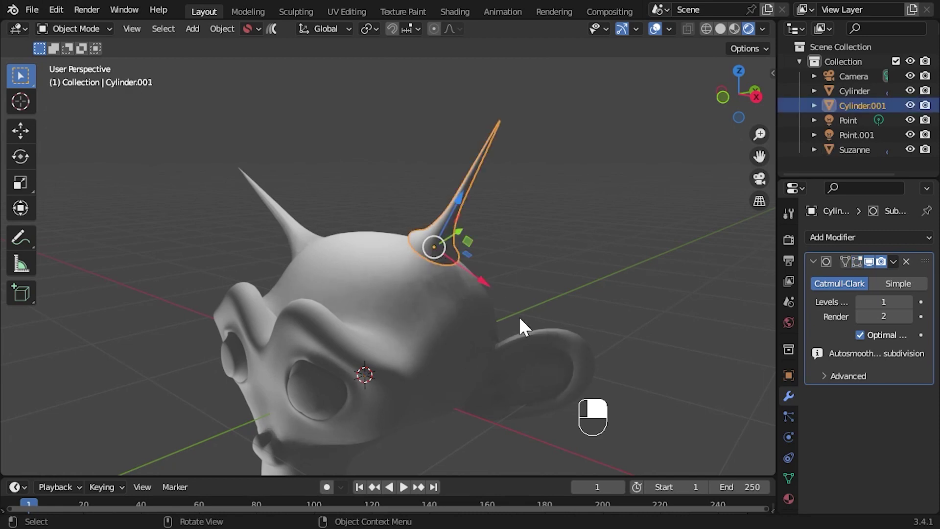
# Select the right horn (Cylinder.001) together with Suzanne and reach the Conform Object header menu
pyautogui.moveTo(383, 284); pyautogui.dragTo(281, 35)
pyautogui.moveTo(281, 35); pyautogui.dragTo(299, 59)
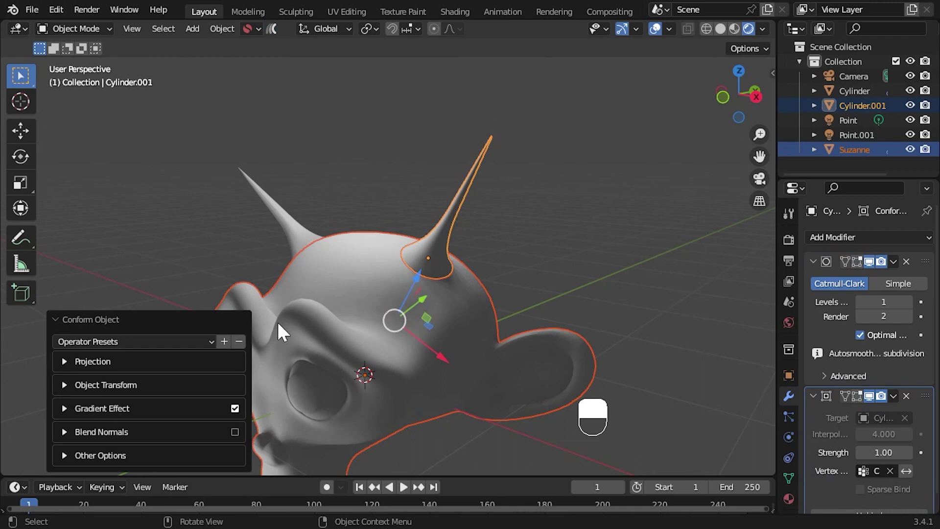
# Conform the right horn onto Suzanne's head with Blend Normals enabled and its End set to 0.93
pyautogui.click(242, 437)
pyautogui.click(495, 243)
pyautogui.moveTo(498, 243); pyautogui.dragTo(532, 245)
pyautogui.click(532, 245)
pyautogui.rightClick(532, 245)
pyautogui.moveTo(532, 245); pyautogui.dragTo(670, 40)
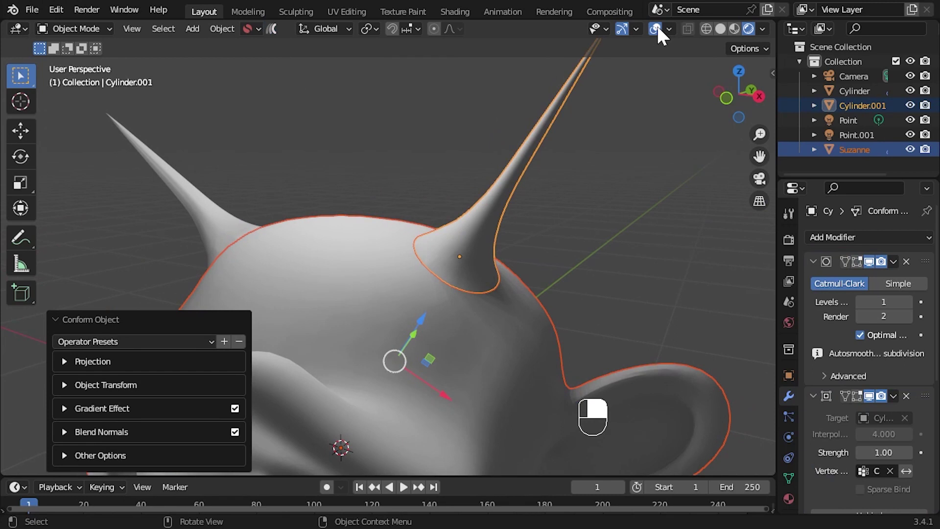
pyautogui.click(663, 34)
# Orbit around Suzanne to inspect the blended horn base, then return to the BNC connector scene
pyautogui.moveTo(639, 78); pyautogui.dragTo(565, 263)
pyautogui.moveTo(566, 262); pyautogui.dragTo(579, 269)
pyautogui.moveTo(578, 269); pyautogui.dragTo(617, 282)
pyautogui.moveTo(617, 282); pyautogui.dragTo(615, 279)
pyautogui.middleClick(482, 280)
pyautogui.moveTo(482, 280); pyautogui.dragTo(457, 275)
pyautogui.moveTo(457, 275); pyautogui.dragTo(440, 272)
pyautogui.moveTo(440, 272); pyautogui.dragTo(424, 264)
pyautogui.middleClick(424, 264)
pyautogui.moveTo(426, 263); pyautogui.dragTo(359, 314)
pyautogui.moveTo(68, 434); pyautogui.dragTo(358, 314)
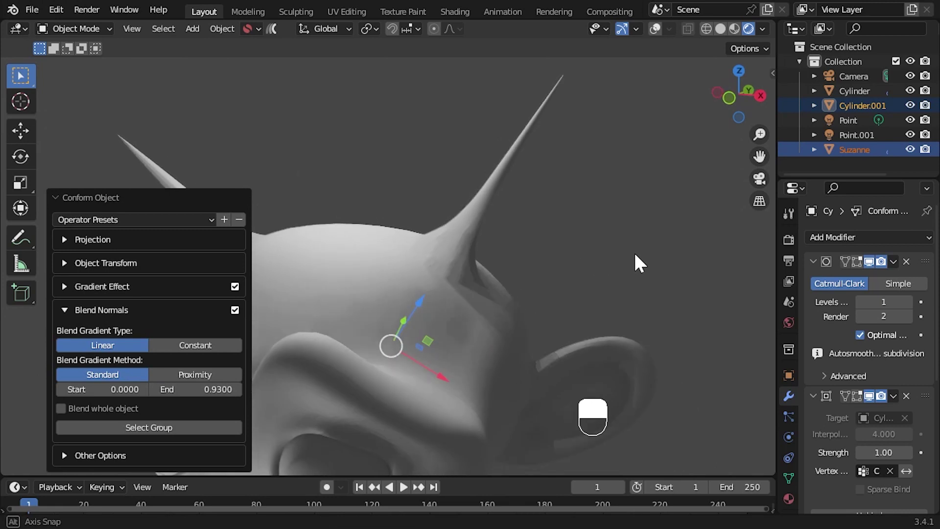